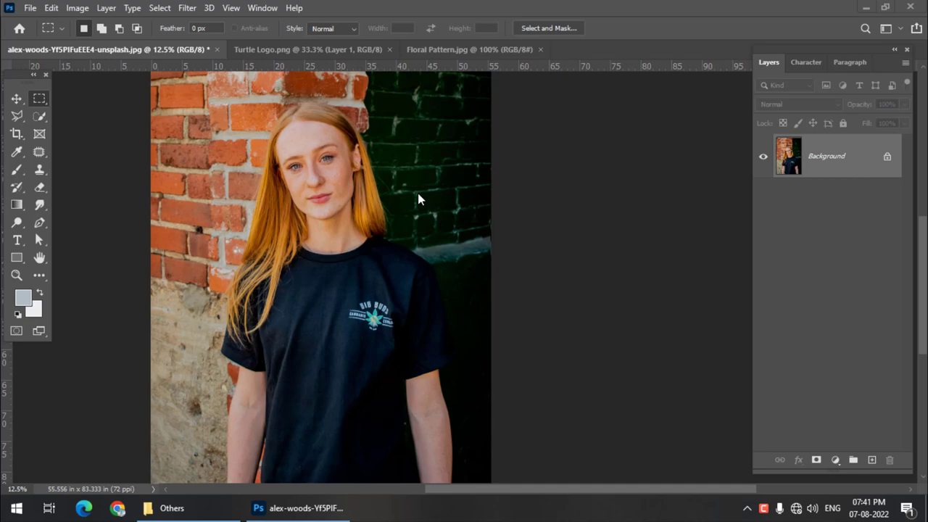
Check the Turtle Logo document, then return to the T-shirt photo.
double_click(457, 55)
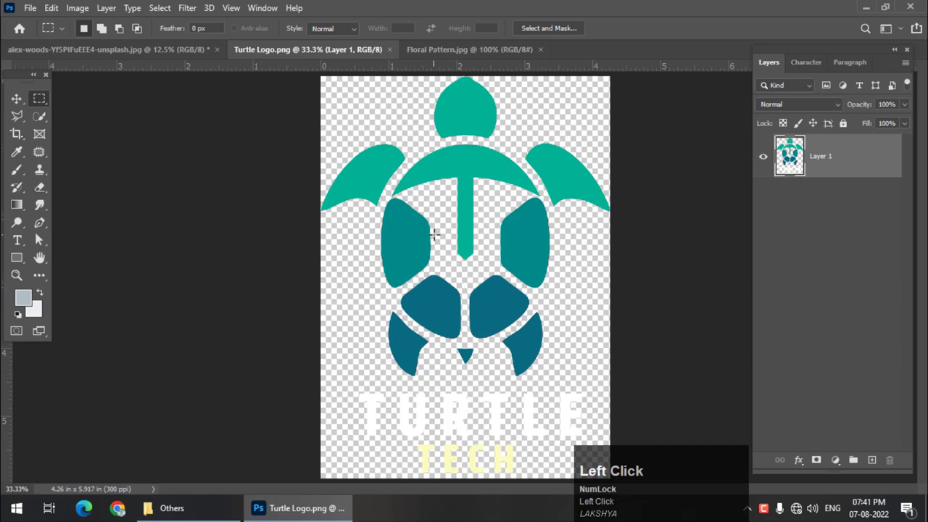
click(88, 56)
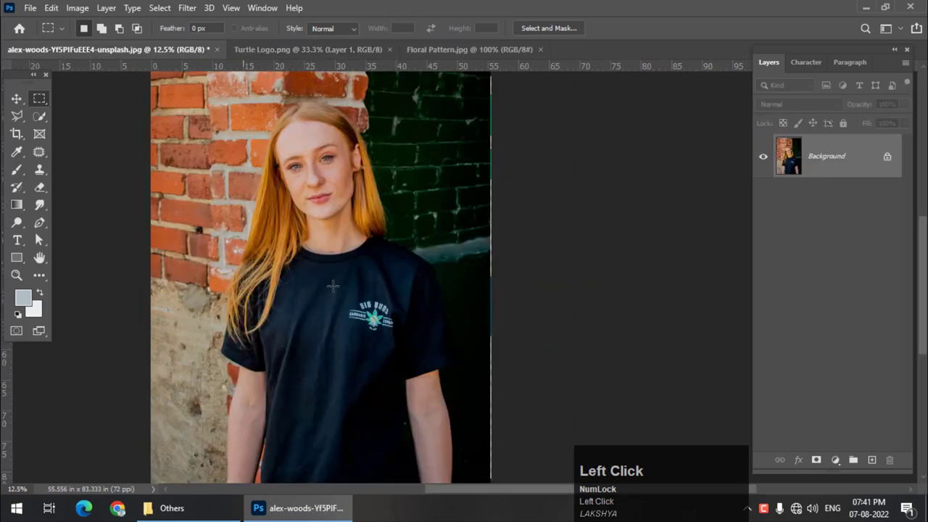
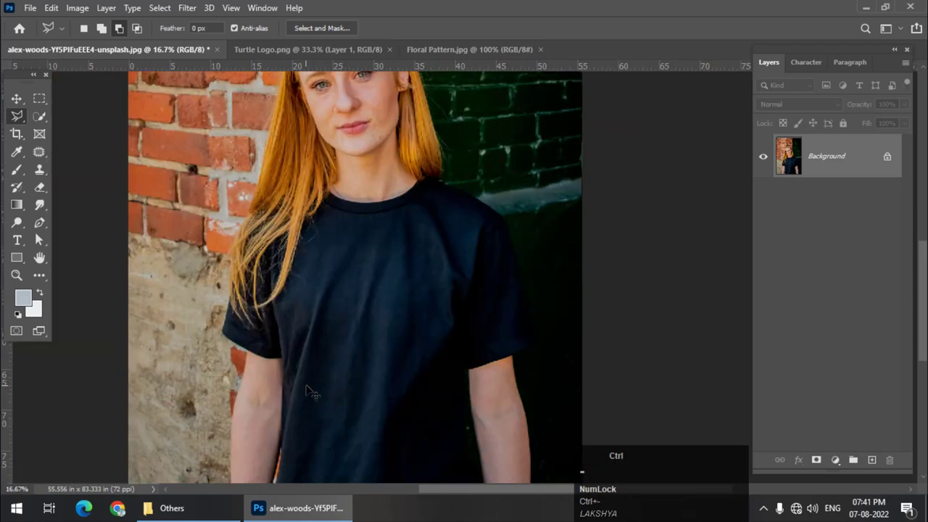
Remove the Big Buds print so the T-shirt chest is plain black.
key(space)
click(424, 349)
key(space)
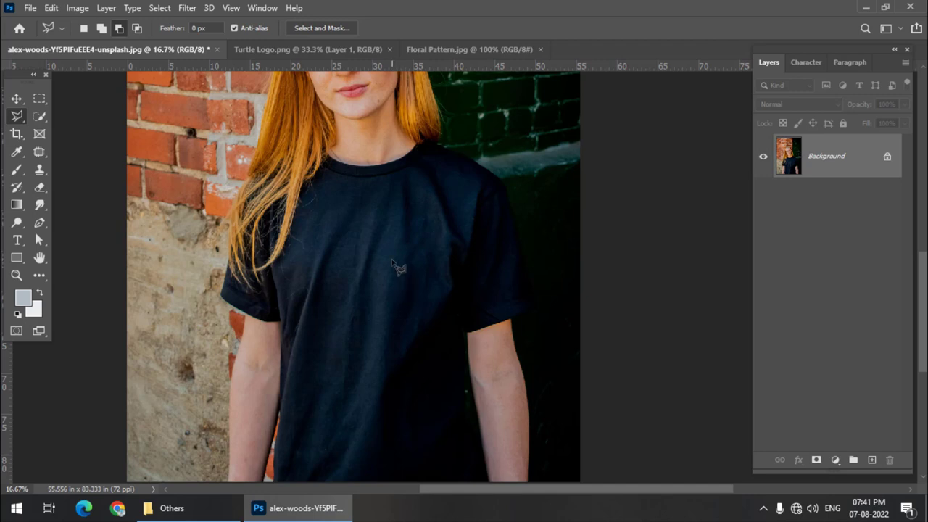
Bring the turtle logo into the photo and convert Layer 1 to a smart object.
drag(331, 56, 859, 167)
right_click(859, 167)
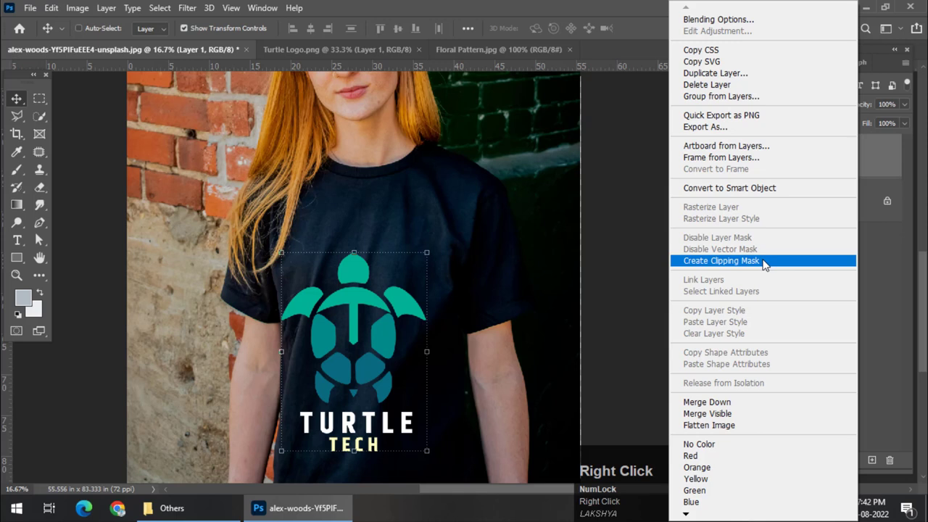
click(747, 194)
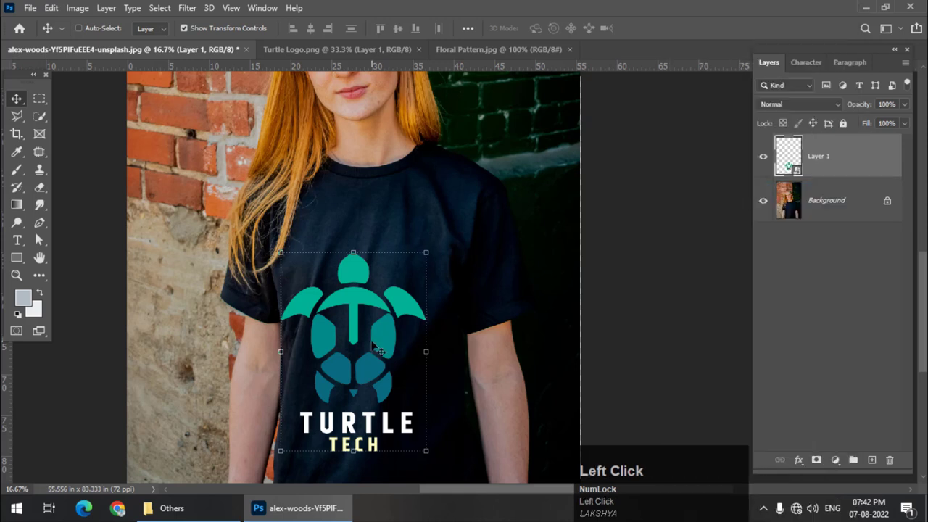
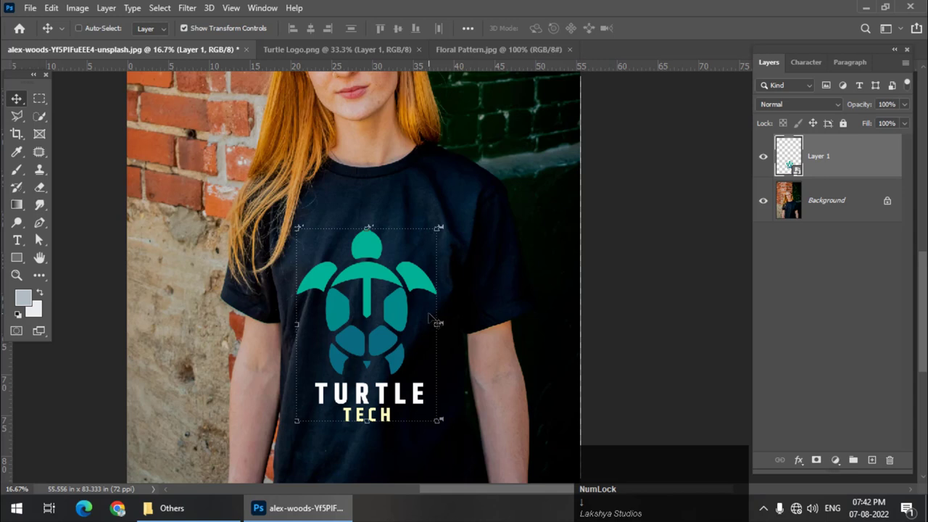
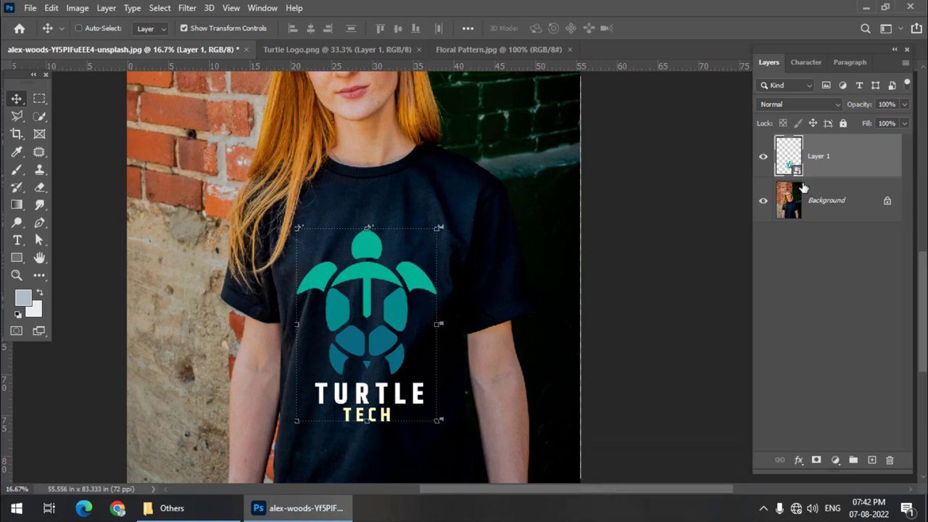
Scale the logo onto the shirt's chest and bring up the layer's blending options.
click(786, 110)
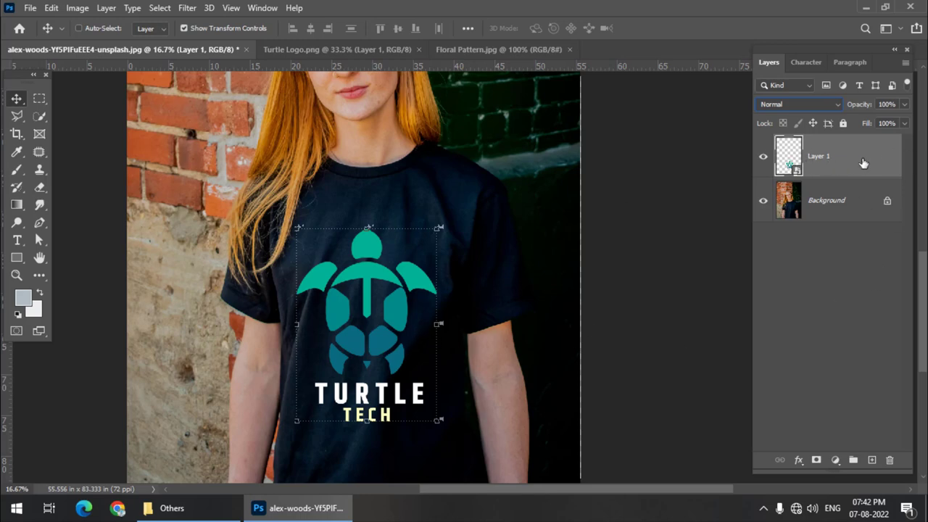
right_click(882, 160)
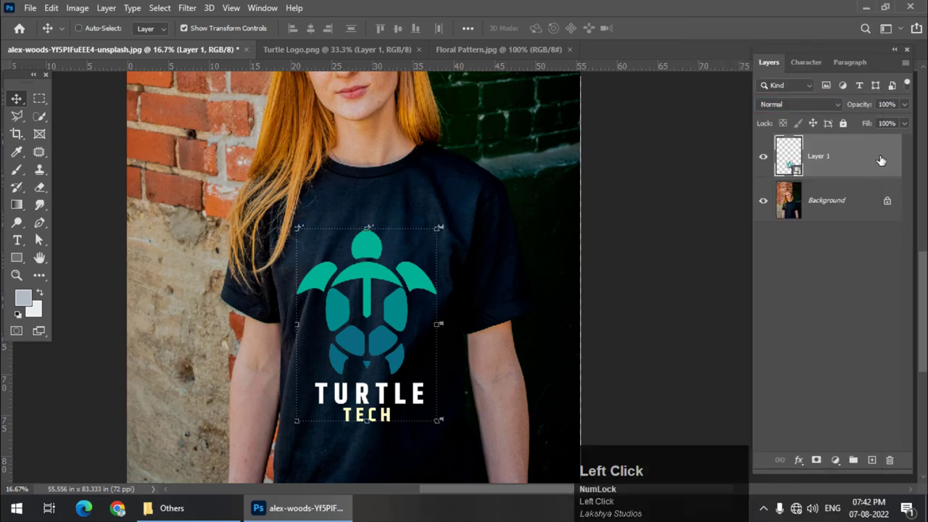
Move the Layer Style dialog aside so the logo on the shirt stays visible.
drag(796, 163, 539, 37)
drag(540, 37, 677, 240)
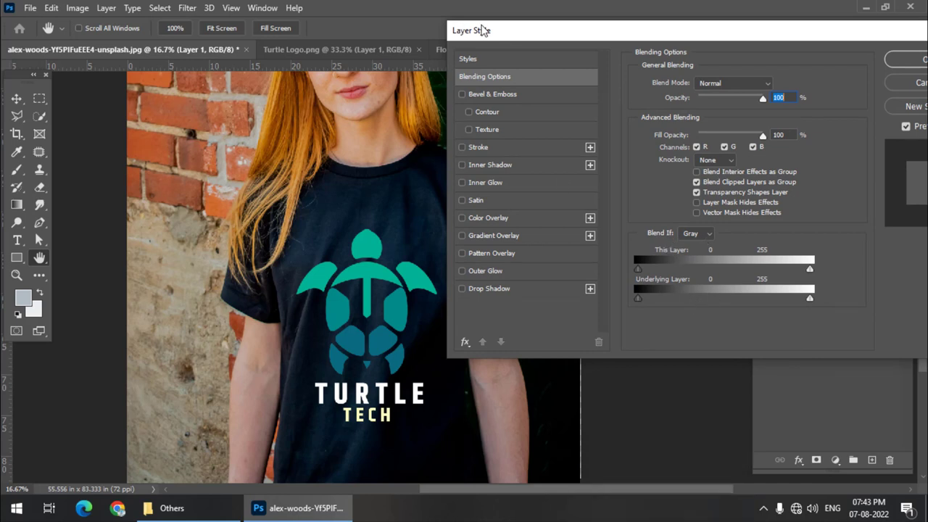
drag(494, 30, 658, 267)
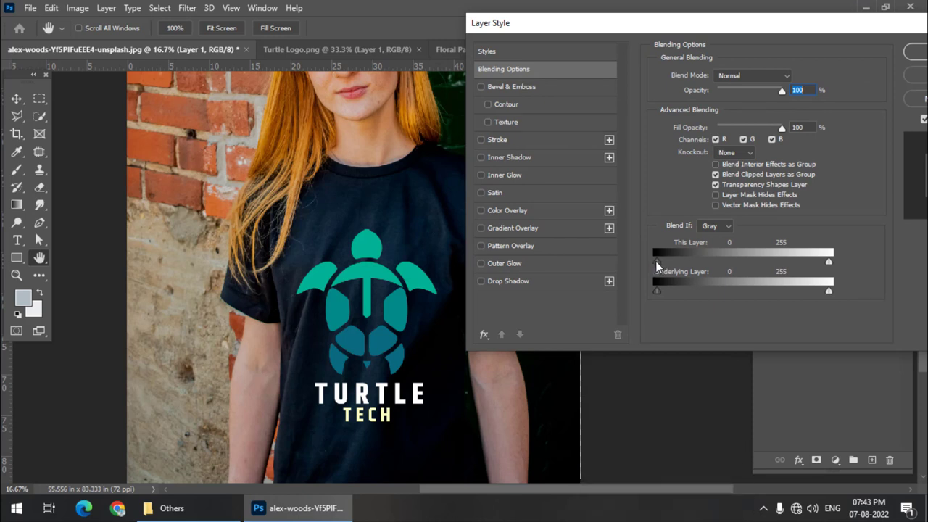
Test the Blend If sliders, hiding the logo under the dark shirt then restoring it.
drag(662, 266, 659, 296)
drag(659, 296, 407, 401)
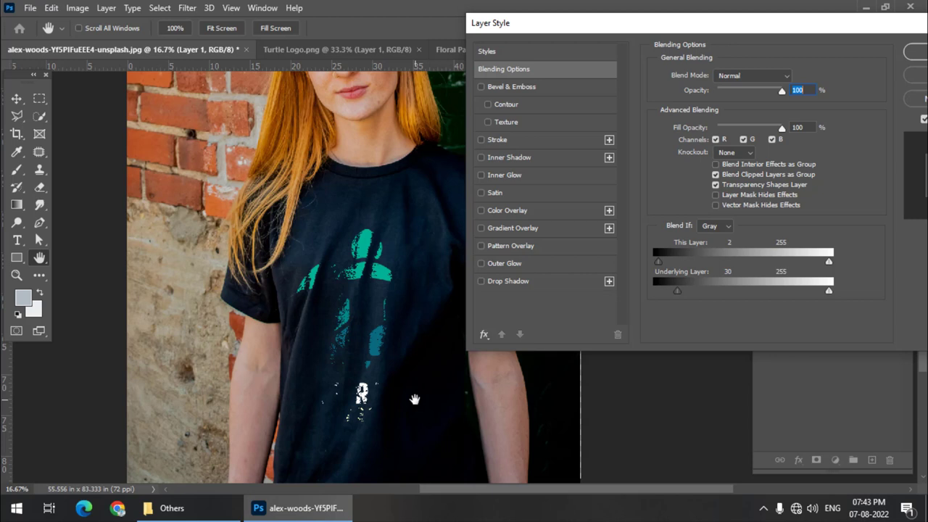
drag(682, 295, 403, 399)
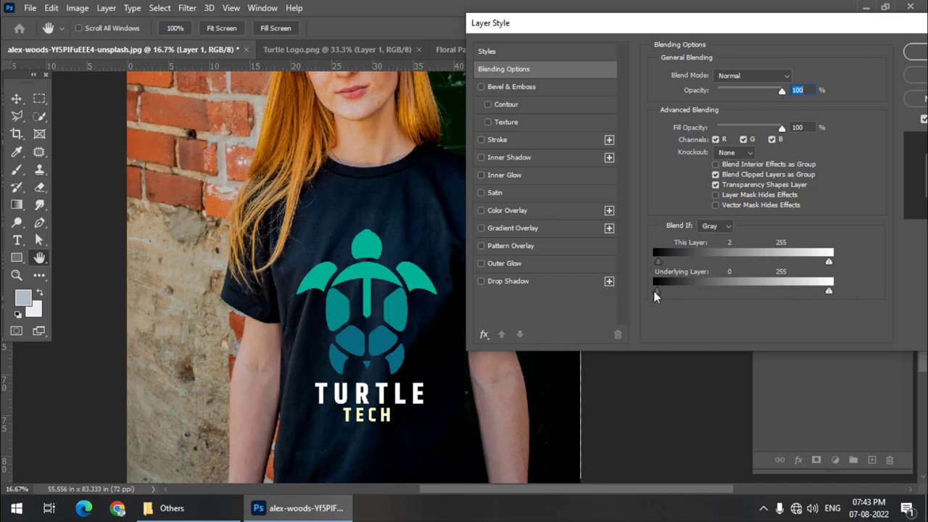
Split the Underlying Layer shadow slider so the shirt's dark fabric shows through the logo.
click(663, 294)
drag(667, 294, 672, 297)
click(671, 297)
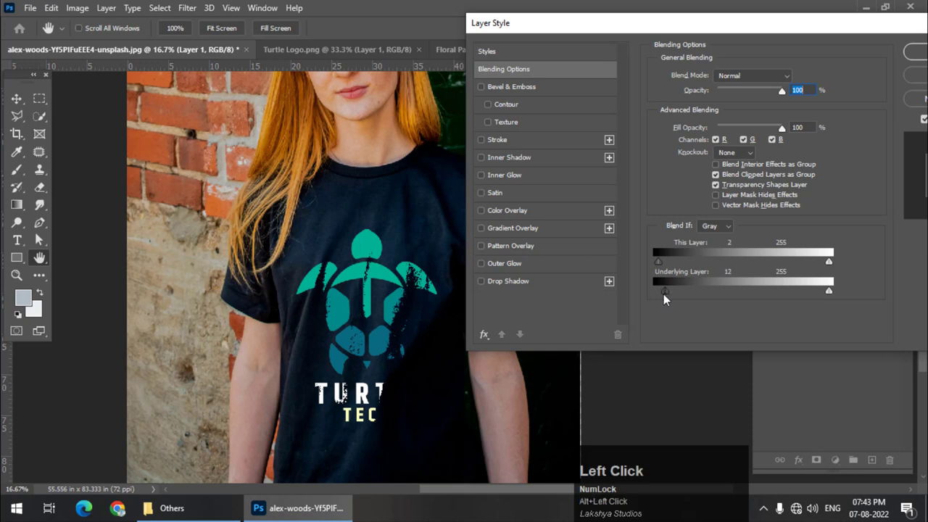
drag(670, 295, 666, 299)
key(ctrl+=)
key(space)
click(439, 367)
key(space)
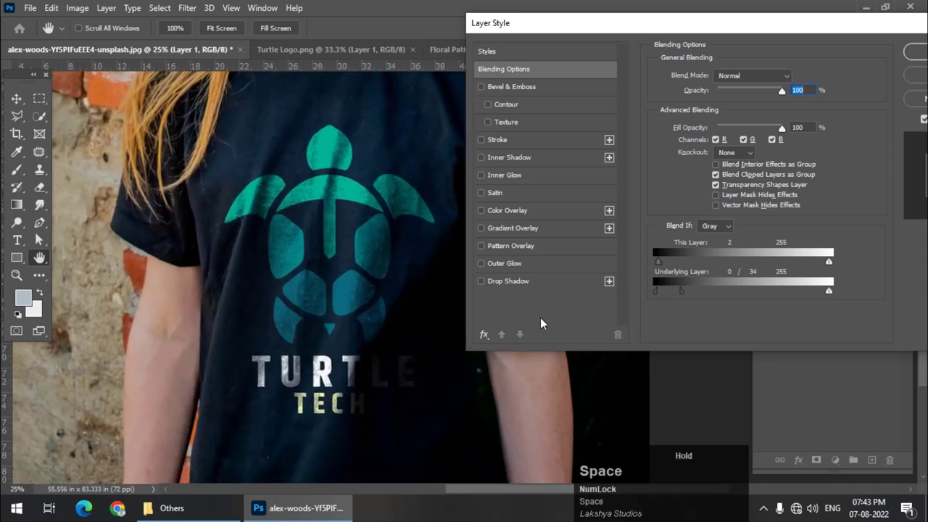
Fine-tune the split to about 1/45 for fabric texture and apply the blending settings.
drag(688, 293, 657, 296)
drag(657, 296, 382, 117)
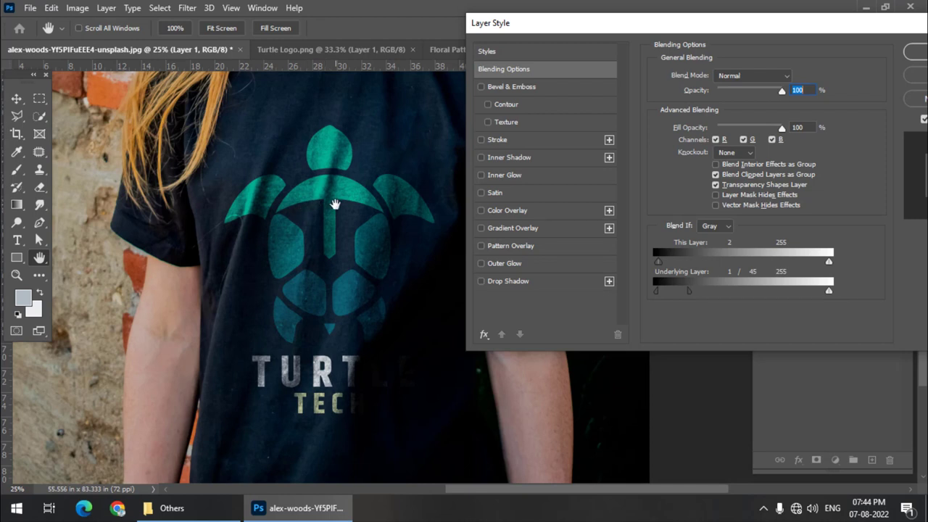
click(343, 205)
key(ctrl+-)
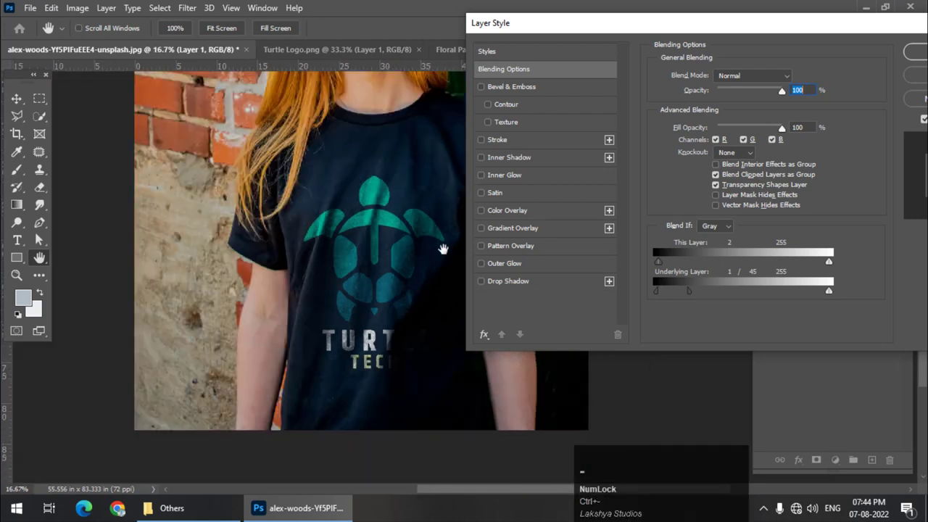
key(space)
click(408, 236)
key(space)
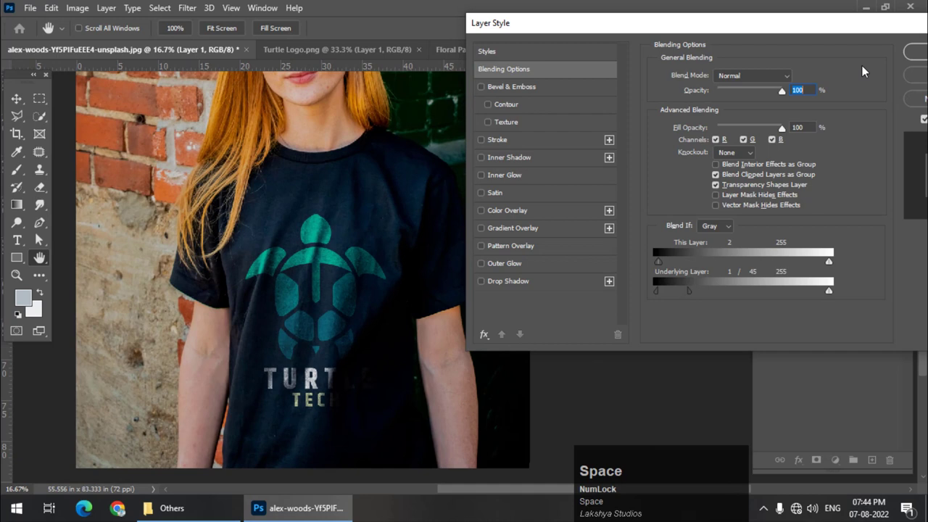
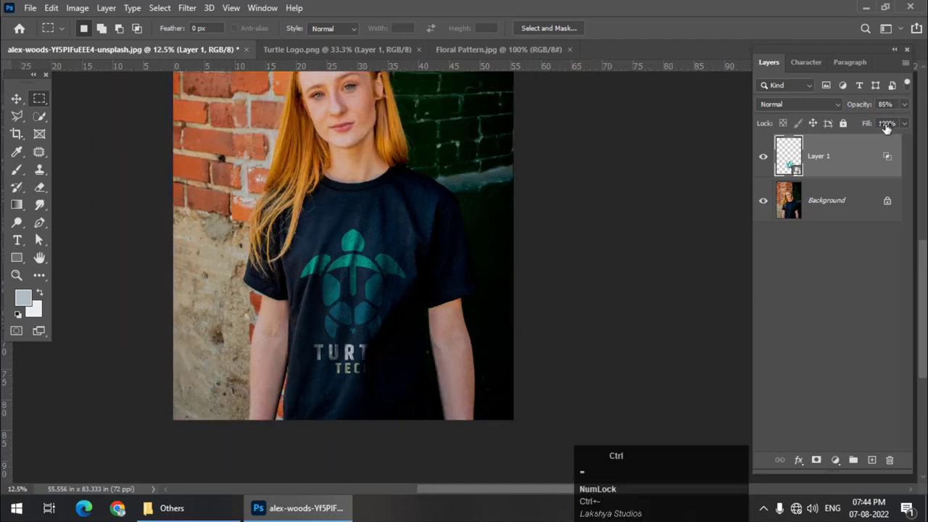
Zoom around the shirt while placing an unblended logo copy on Layer 2.
key(ctrl+=)
key(space)
click(422, 260)
key(space)
key(ctrl+-)
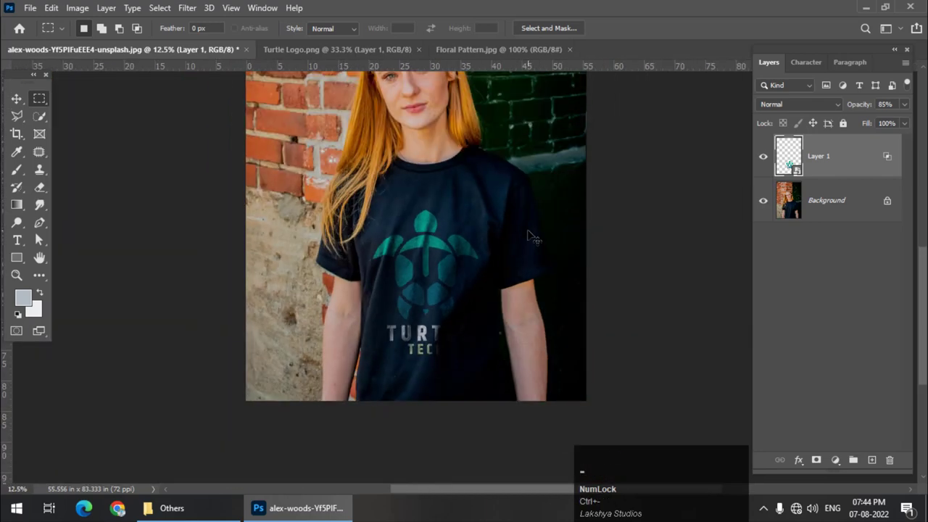
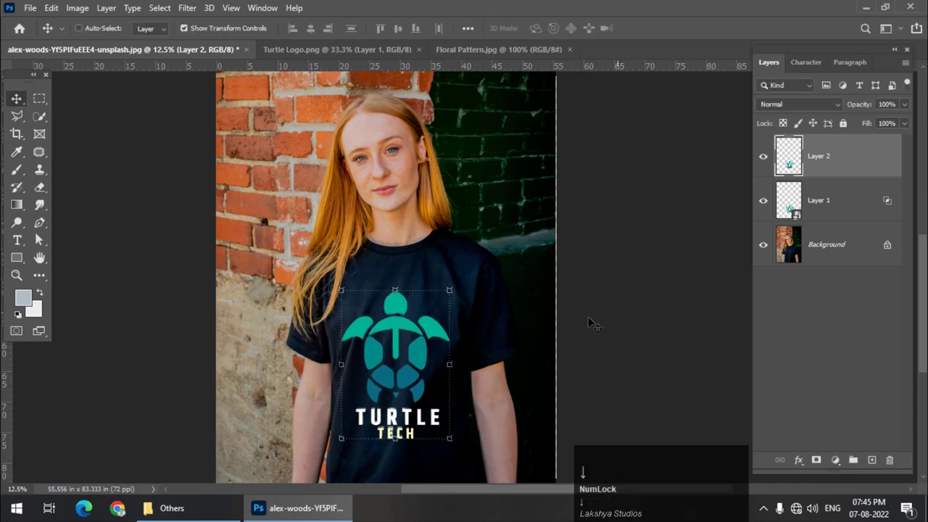
Commit the transform and hide Layer 2 so only the blended logo shows.
click(45, 106)
key(ctrl+=)
key(space)
click(459, 270)
key(space)
click(763, 167)
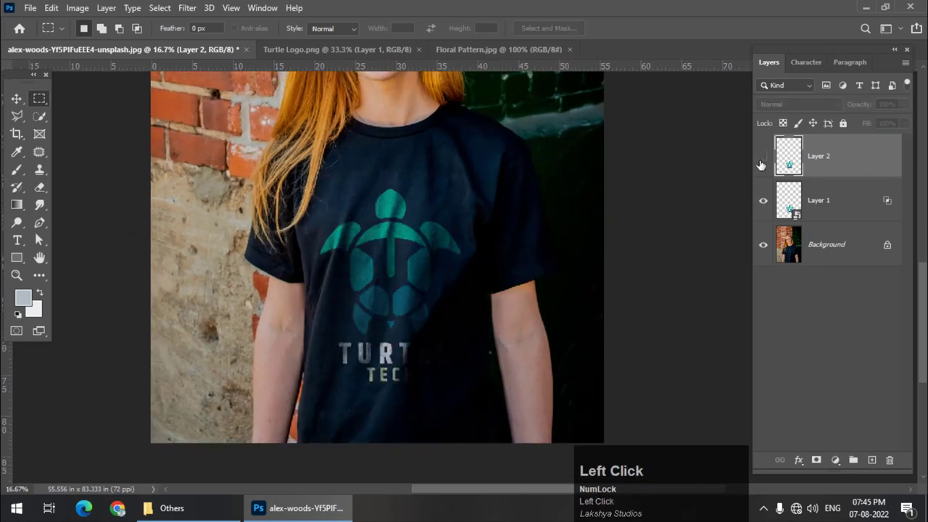
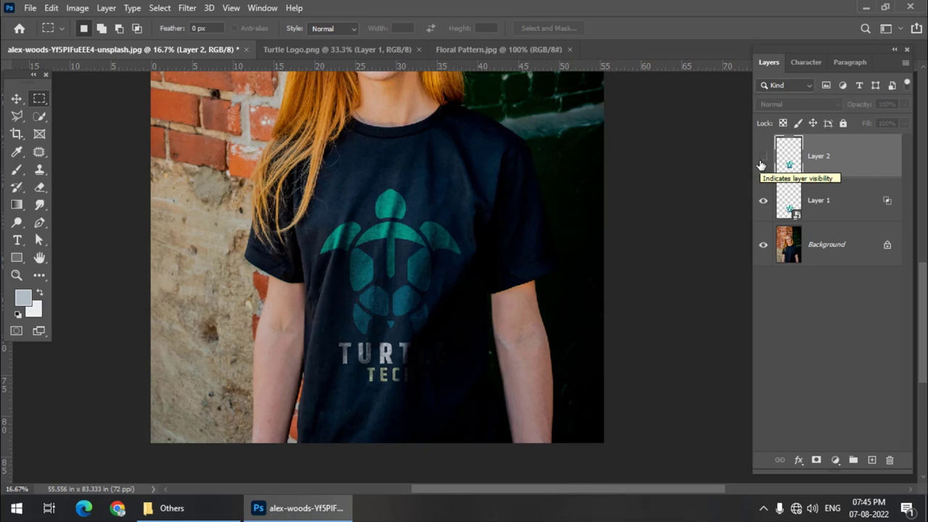
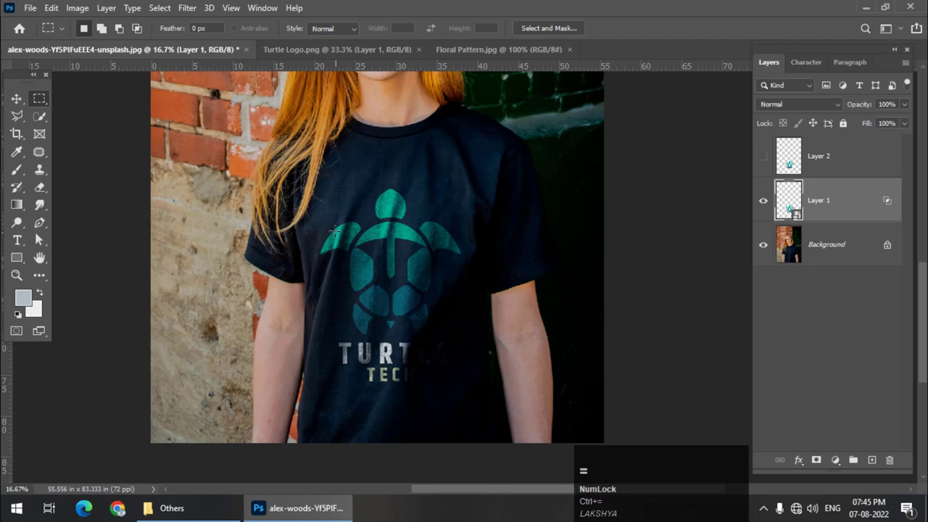
Zoom in to inspect the logo's fabric texture, then back out to the whole shirt.
key(ctrl+=)
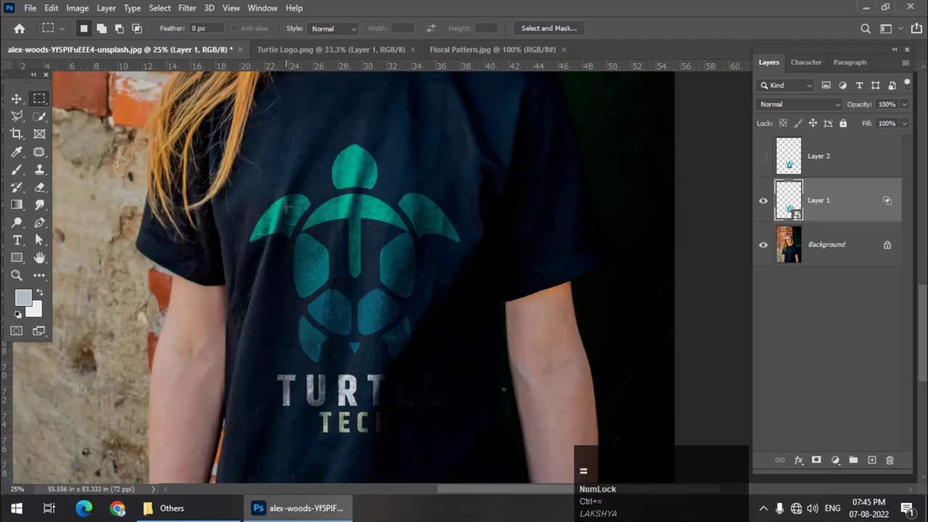
key(ctrl+=)
key(ctrl+-)
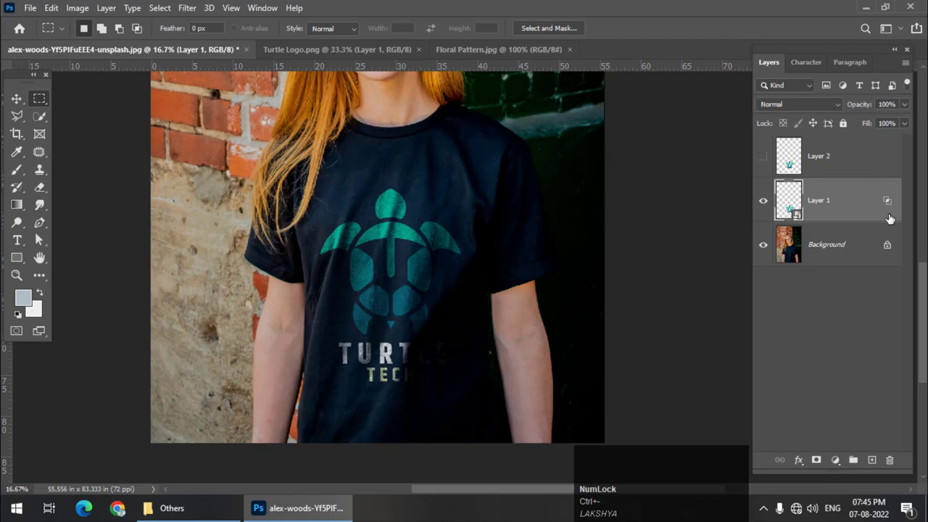
click(872, 214)
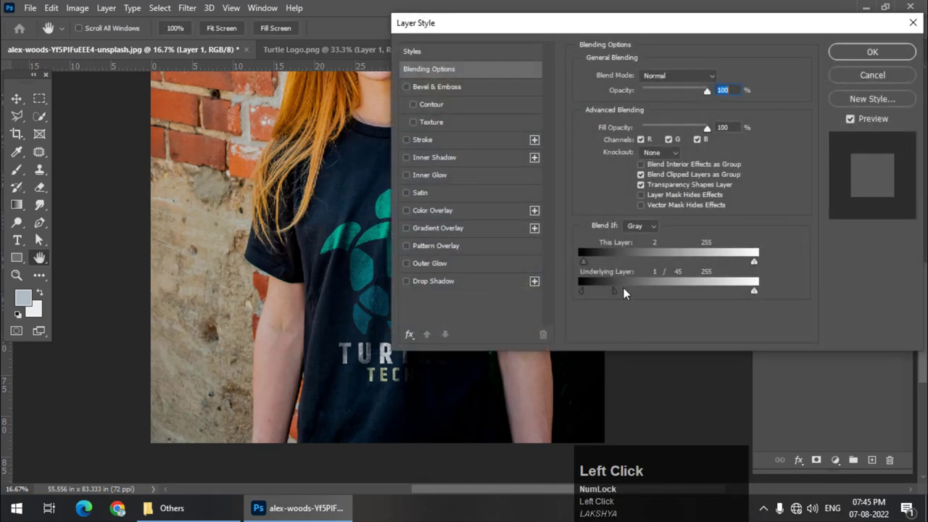
drag(567, 30, 760, 299)
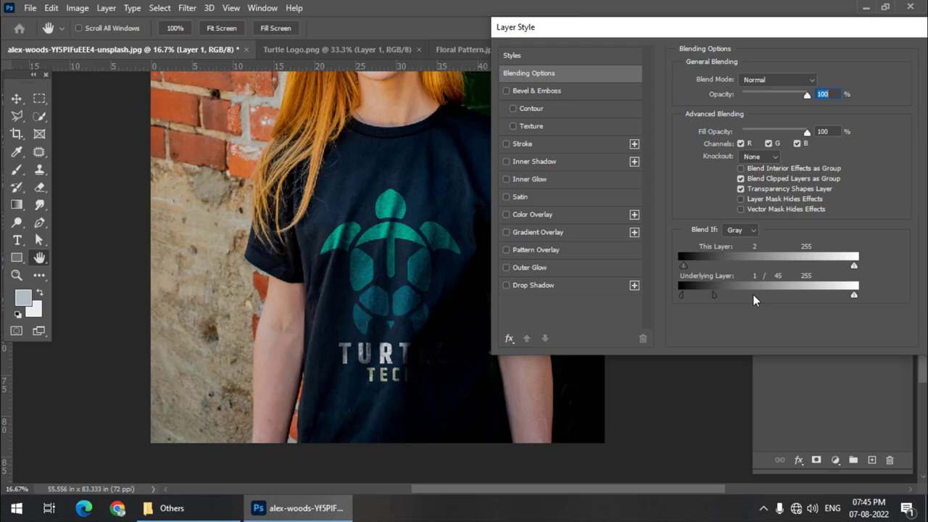
drag(552, 52, 798, 274)
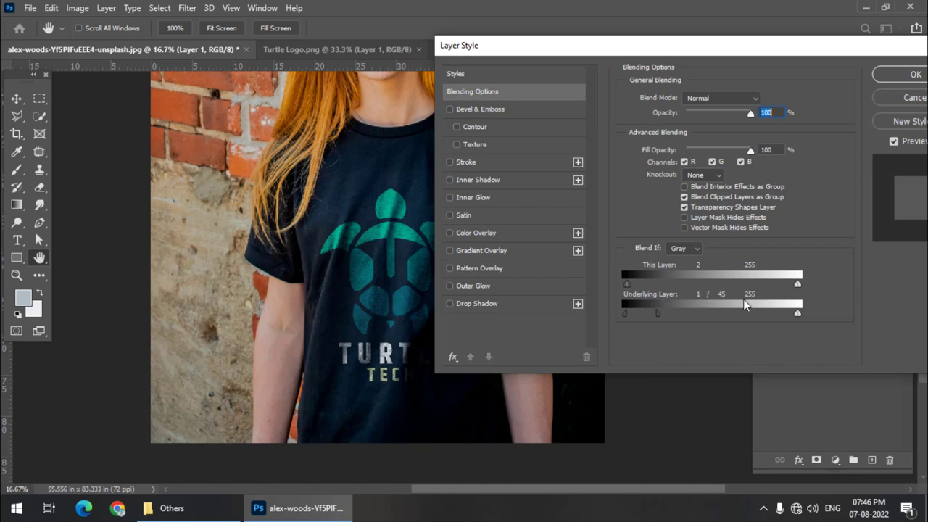
click(798, 275)
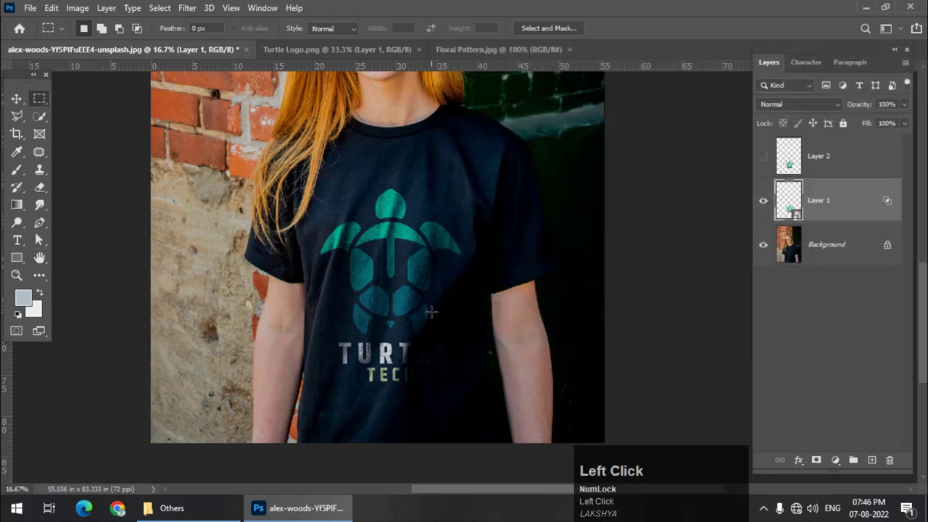
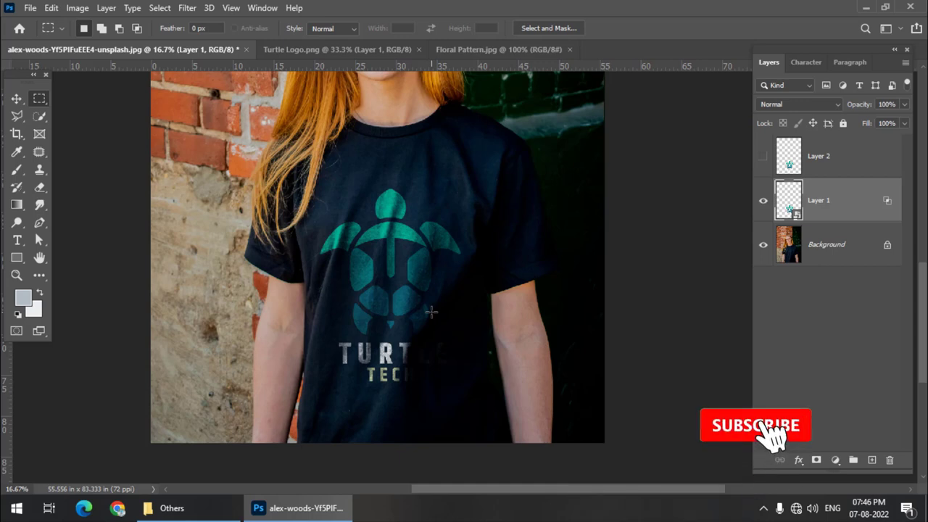